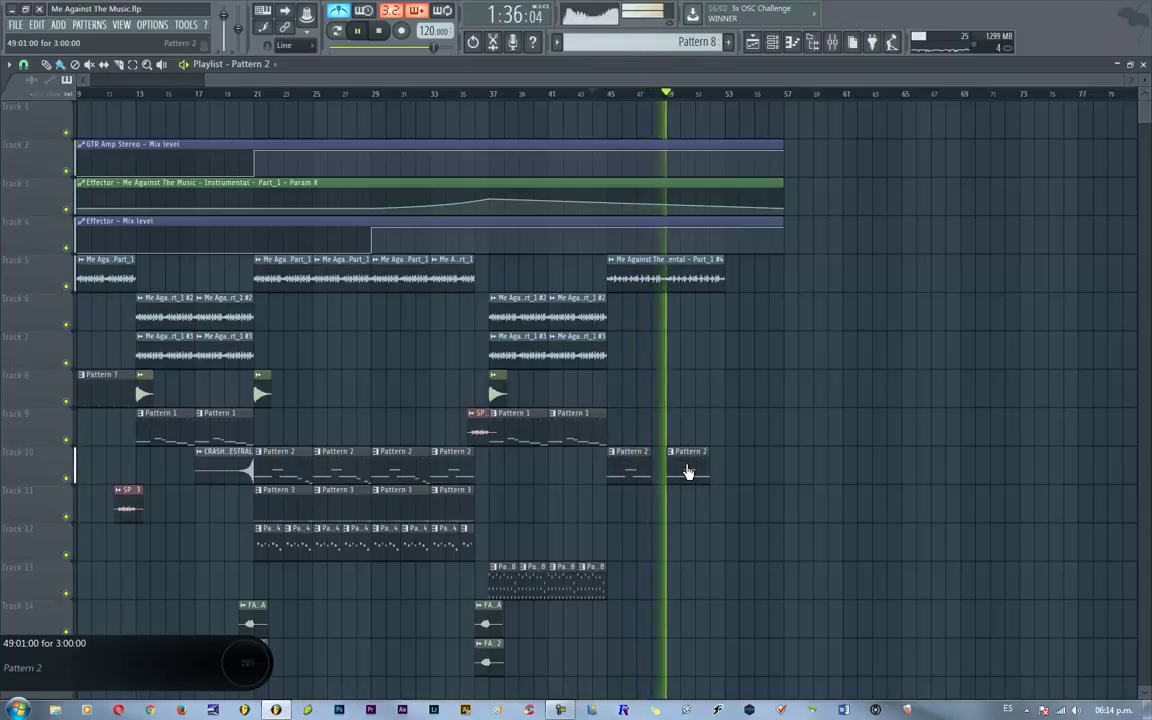
# - Show the channel rack with every channel's steps for Pattern 3
pyautogui.press('F1')
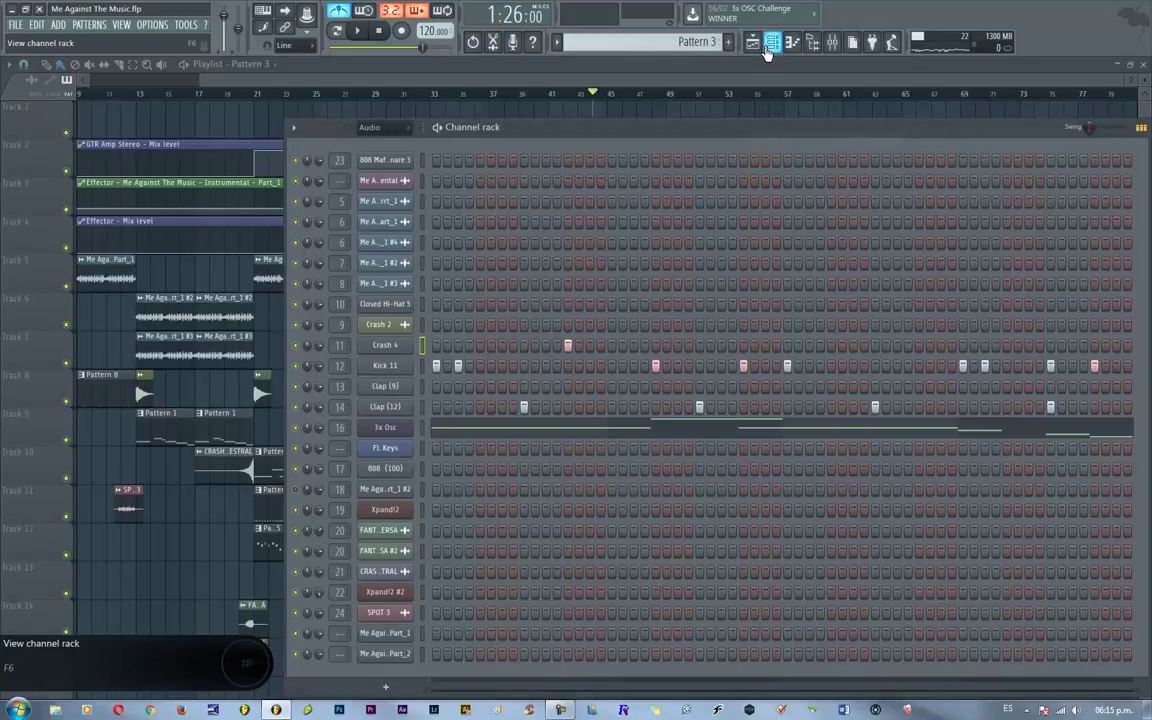
# - Add F3 slide notes and a C4 note near bar 4 to the 3x Osc melody
pyautogui.moveTo(738, 52); pyautogui.dragTo(738, 52)
pyautogui.press('F1')
pyautogui.moveTo(751, 57); pyautogui.dragTo(762, 86)
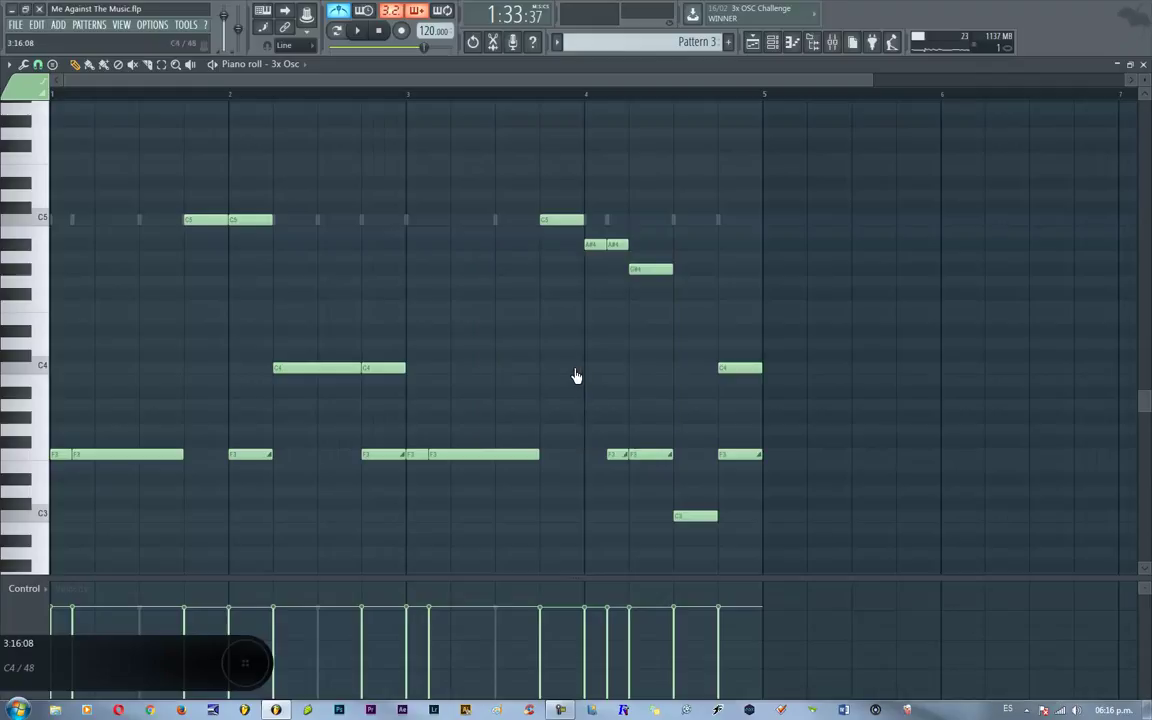
# - Place Pattern 3 clips from bar 45 and Pattern 4 clips near bar 53
pyautogui.press('F1')
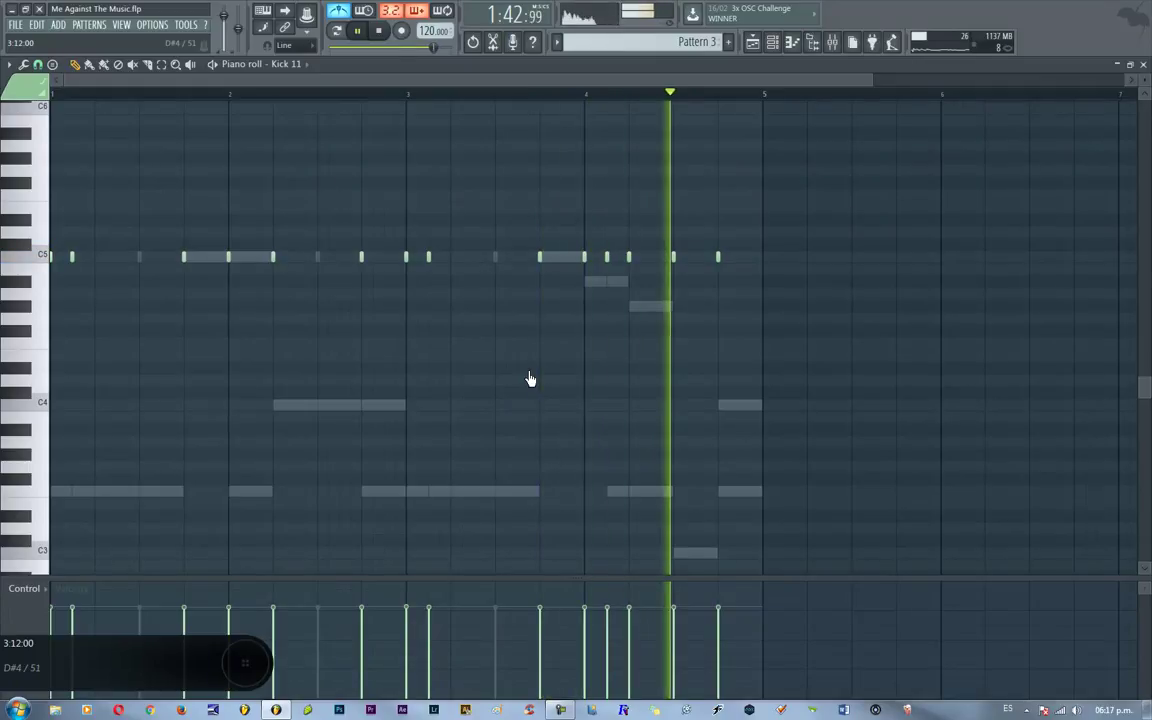
pyautogui.press('F1')
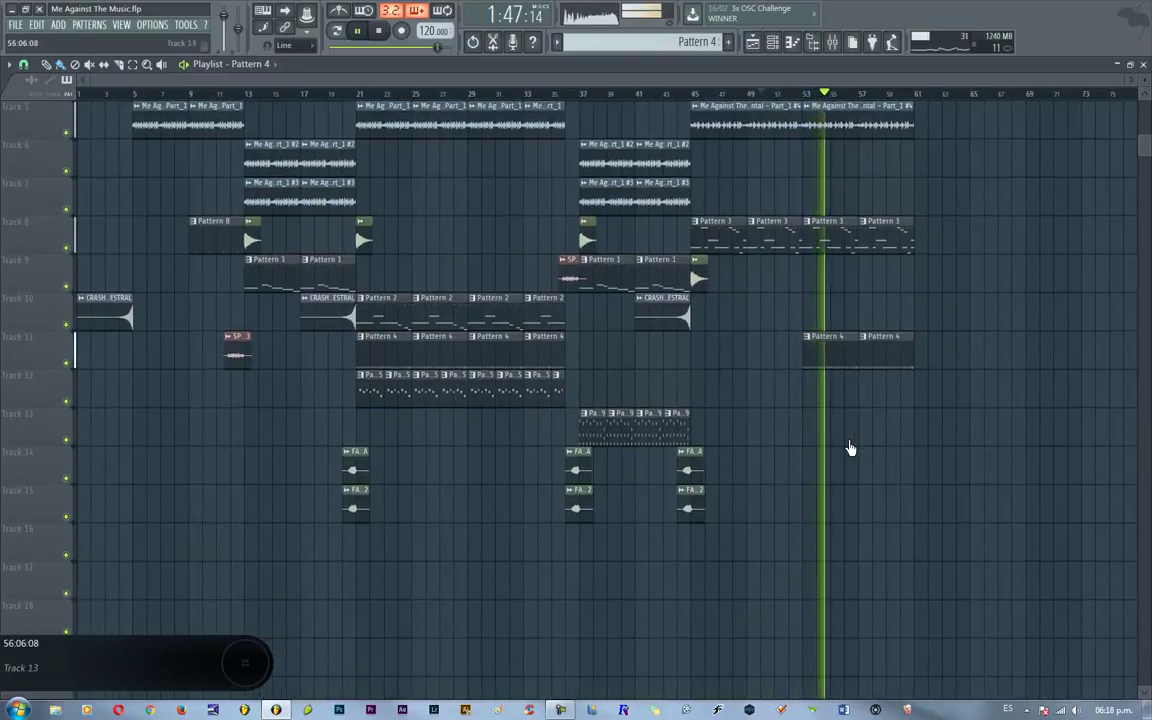
# - Add a clap (225) sample channel and program its clap steps in Pattern 3
pyautogui.press('m')
pyautogui.press('d')
pyautogui.press('b')
pyautogui.press('d')
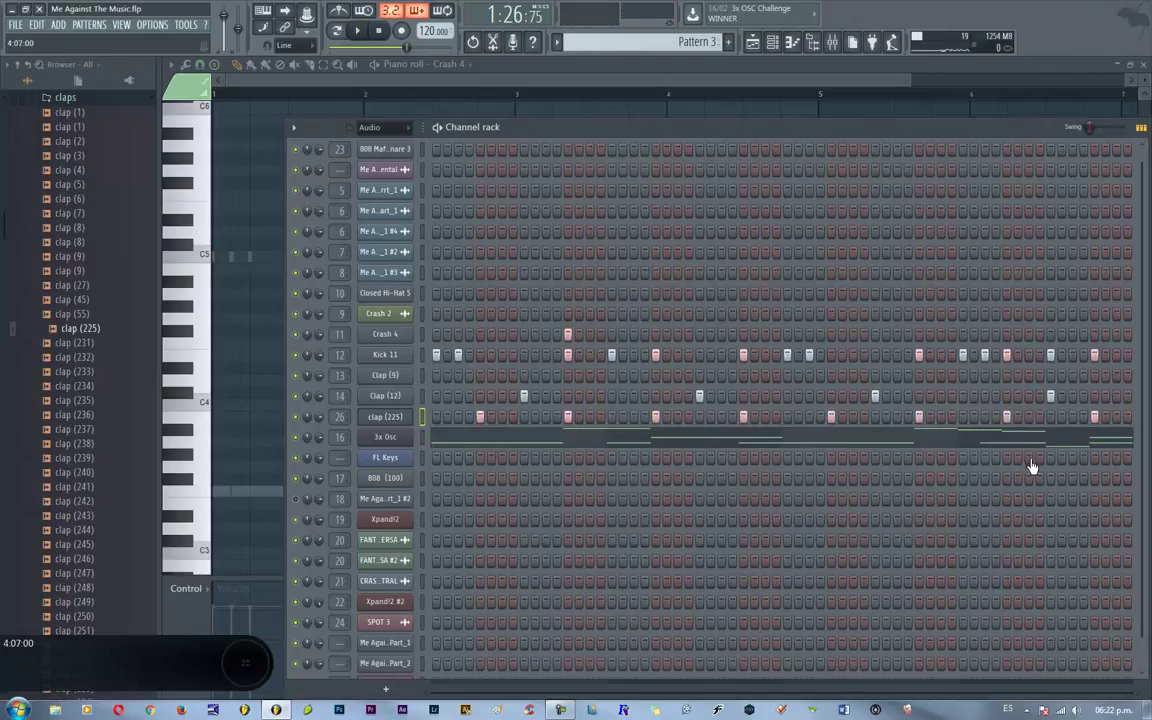
# - Show the mixer on the clap (225) insert track to tune its level
pyautogui.click(861, 519)
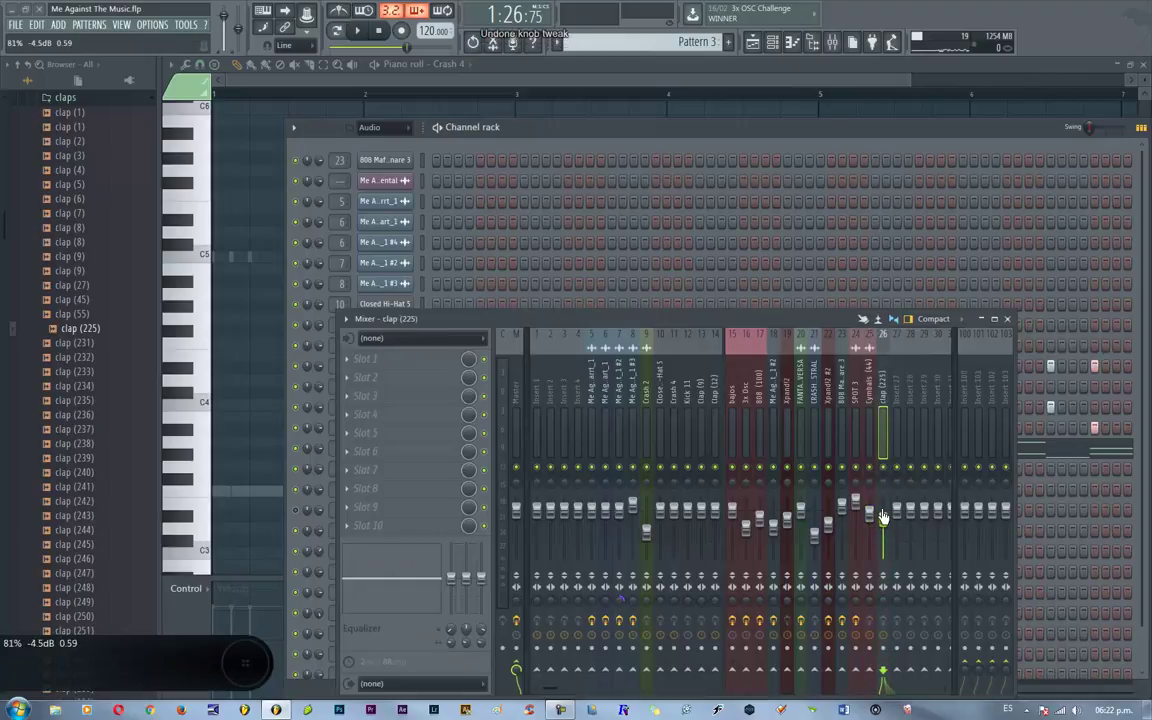
# - Close the mixer and add a clap (245) sample as a new channel
pyautogui.press('F1')
pyautogui.press('F5')
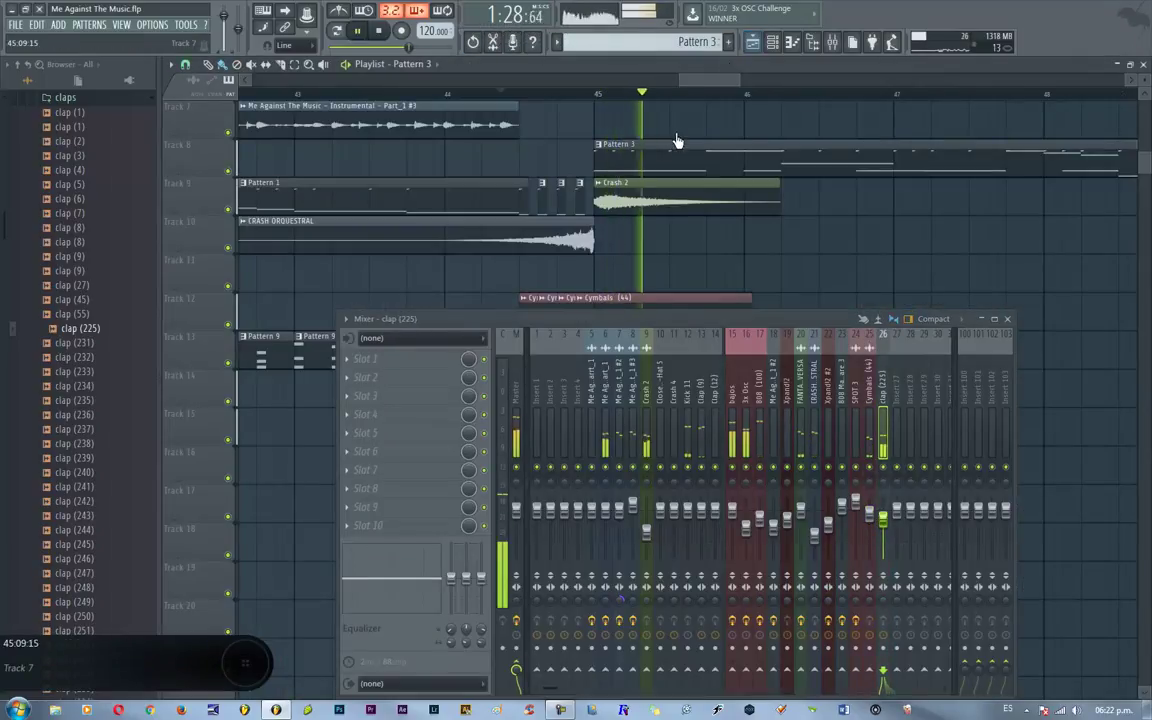
pyautogui.moveTo(909, 521); pyautogui.dragTo(889, 528)
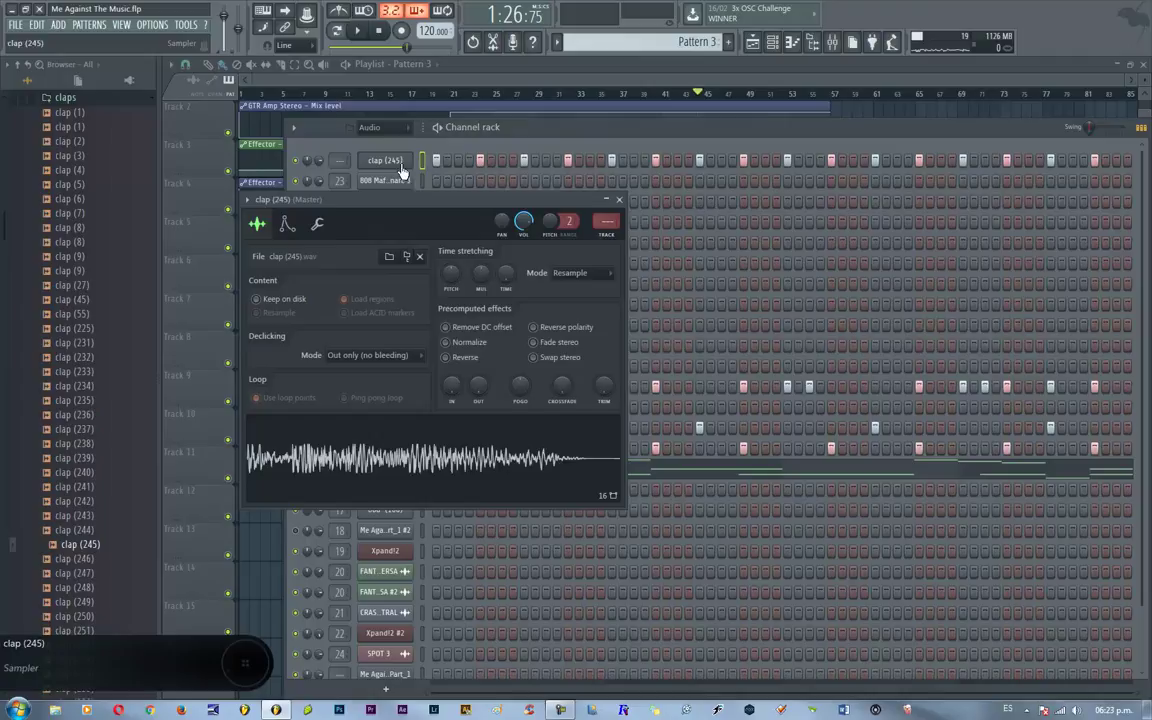
# - Return to the playlist showing the full arrangement through bar 75
pyautogui.press('ctrl+l')
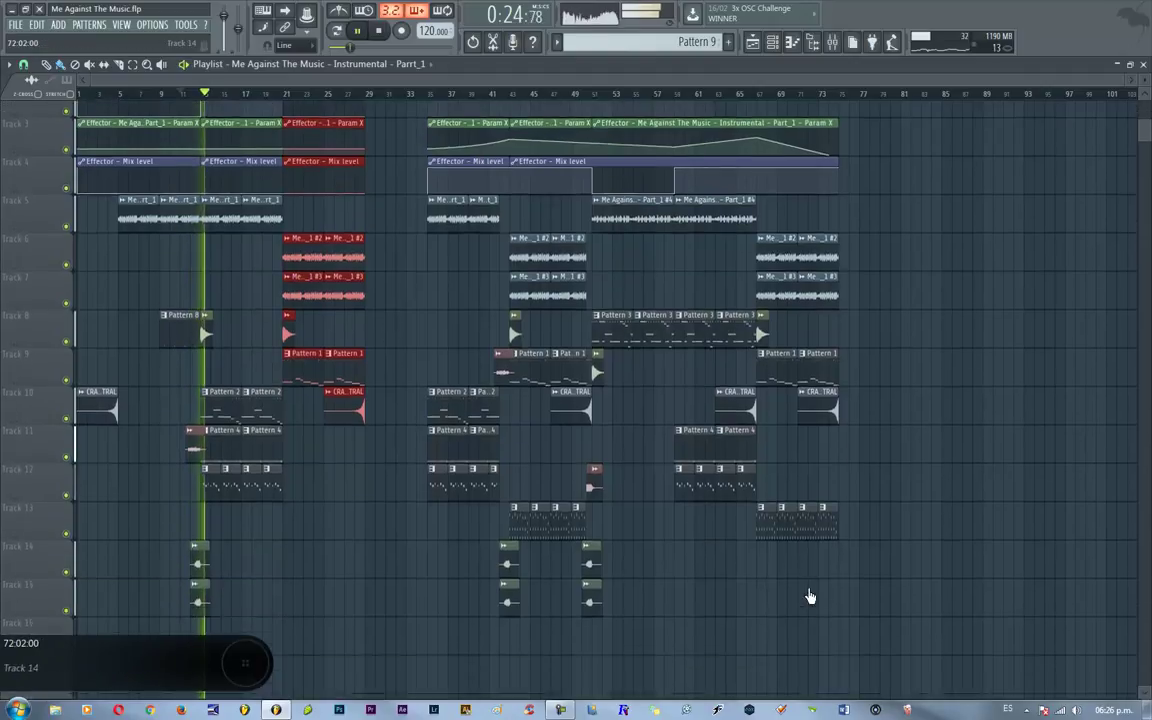
# - Edit Pattern 10's Xpand!2 #3 part into eight short three-note chord stabs
pyautogui.press('F1')
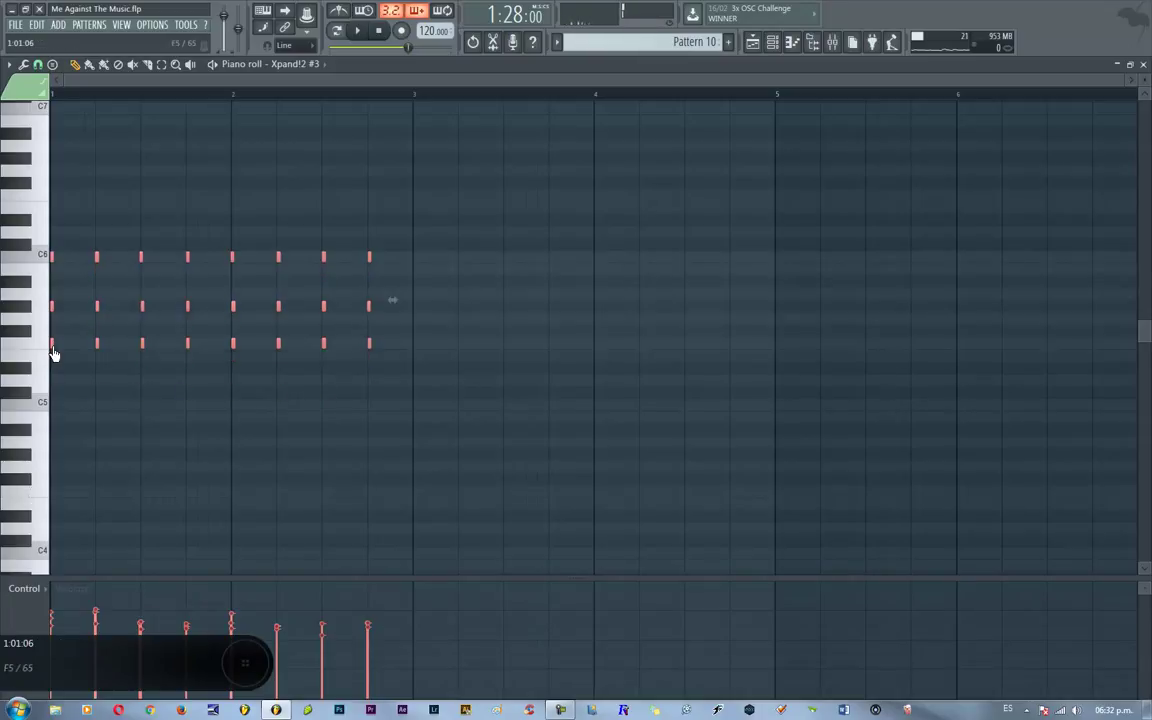
# - Show the mixer with GTR Amp Stereo, Fruity Reeverb 2 and Effector on the instrumental insert
pyautogui.press('F1')
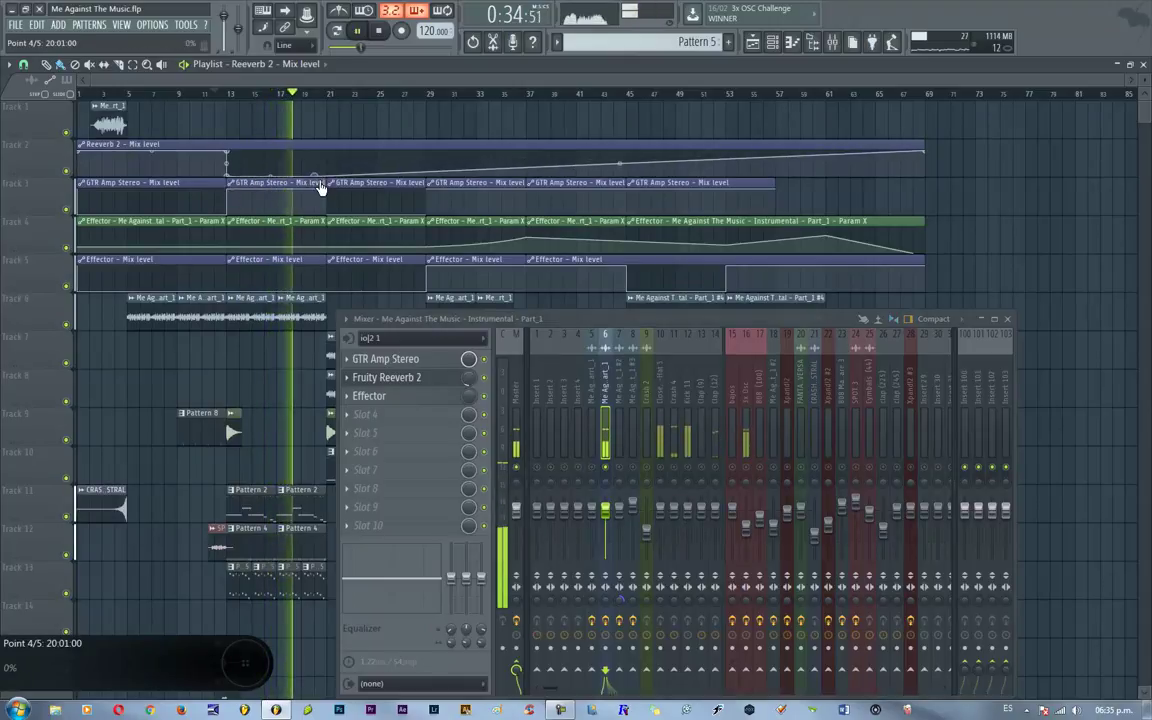
# - Shape the Reeverb 2 mix-level automation to ramp up from around bar 13
pyautogui.moveTo(346, 423); pyautogui.dragTo(871, 233)
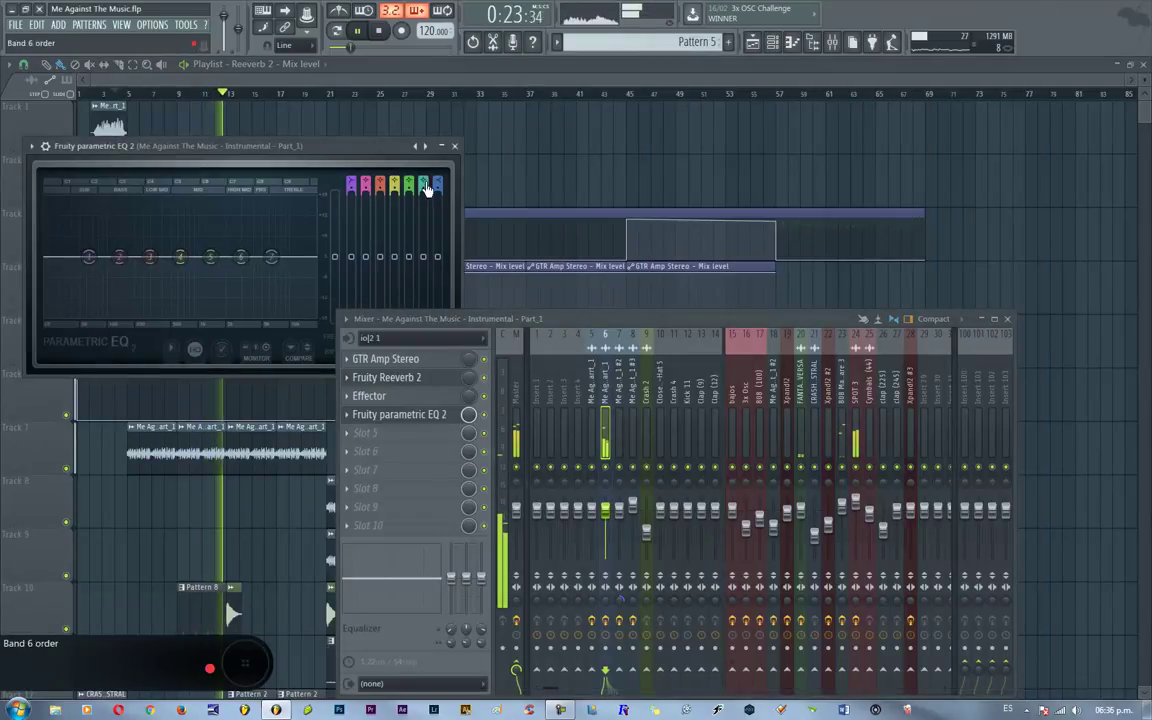